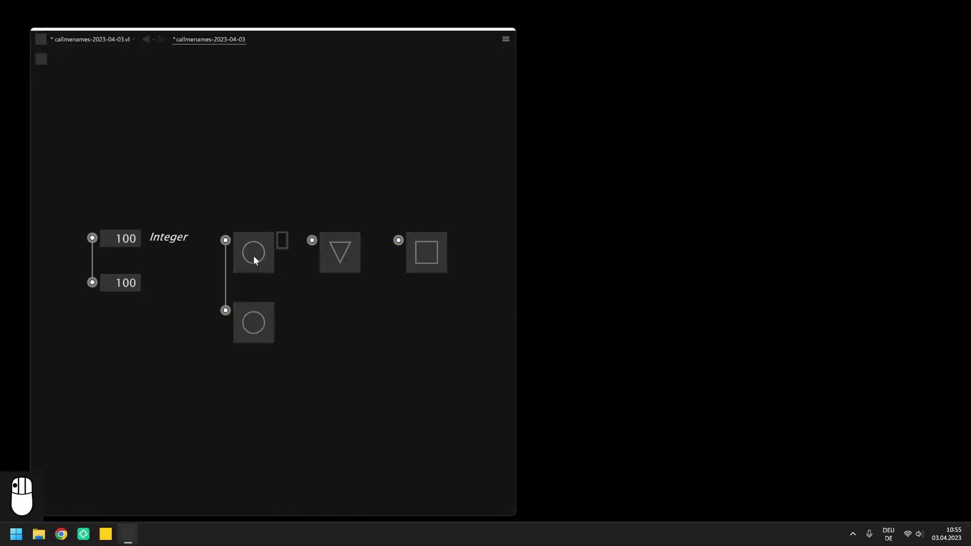
# Delete the duplicate lower circle boolean box together with its link.
pyautogui.moveTo(256, 260); pyautogui.dragTo(244, 337)
pyautogui.moveTo(243, 338); pyautogui.dragTo(241, 318)
pyautogui.press('Delete')
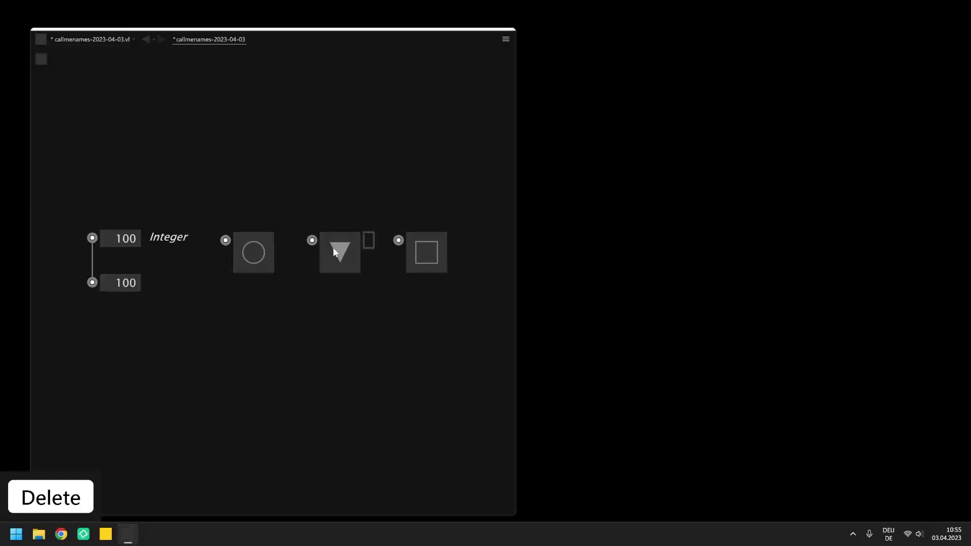
# Trigger the triangle boolean box and bring up its Press-mode settings via the inspector.
pyautogui.moveTo(335, 253); pyautogui.dragTo(344, 257)
pyautogui.click(344, 257)
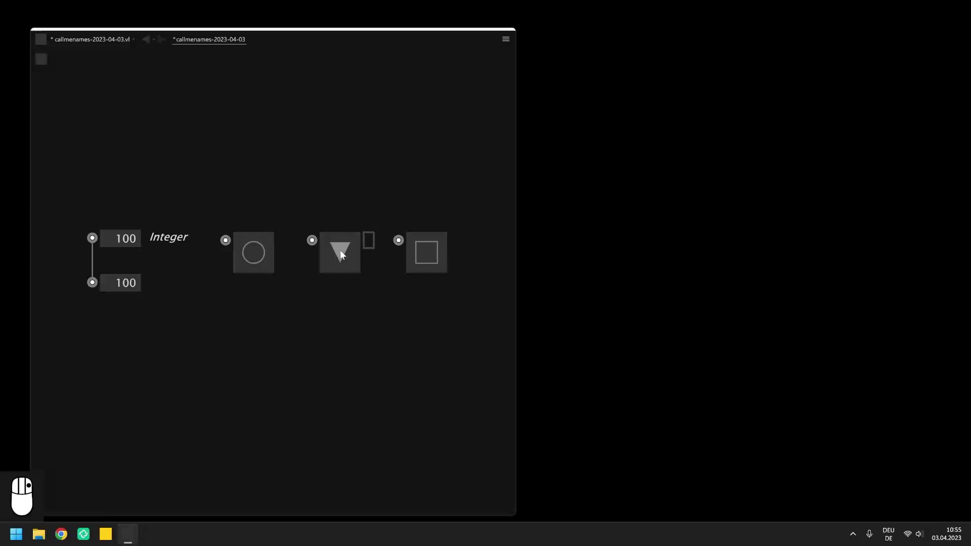
pyautogui.rightClick(344, 258)
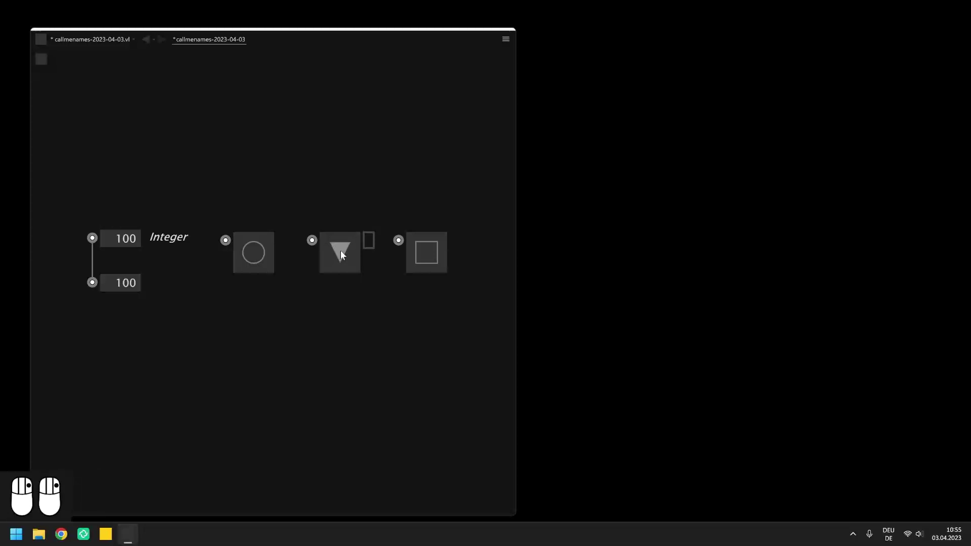
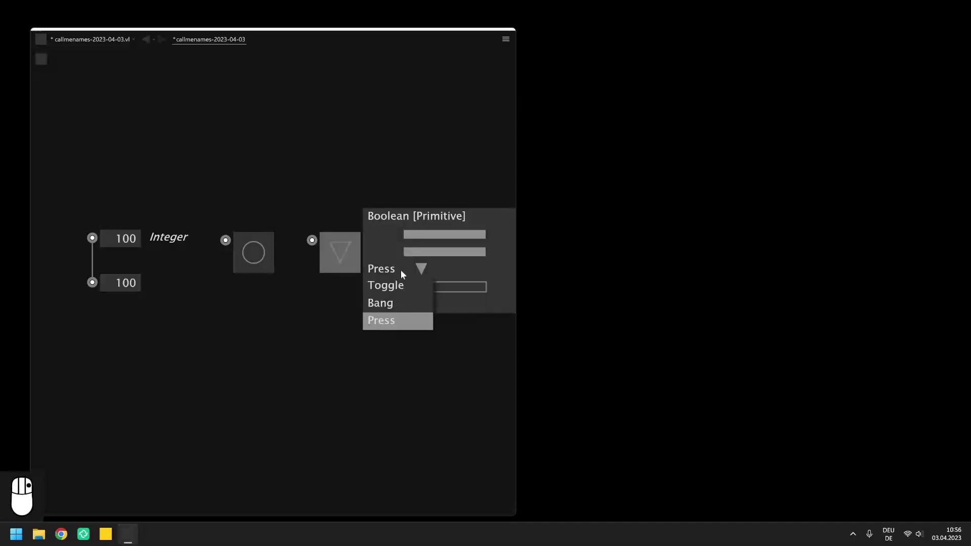
# Zoom out and pan to free space below, then bring up the node browser's IOBox types.
pyautogui.scroll(-3)
pyautogui.moveTo(405, 277); pyautogui.dragTo(342, 347)
pyautogui.moveTo(342, 346); pyautogui.dragTo(304, 351)
pyautogui.scroll(-3)
pyautogui.scroll(-3)
pyautogui.moveTo(304, 352); pyautogui.dragTo(249, 366)
pyautogui.moveTo(250, 366); pyautogui.dragTo(92, 318)
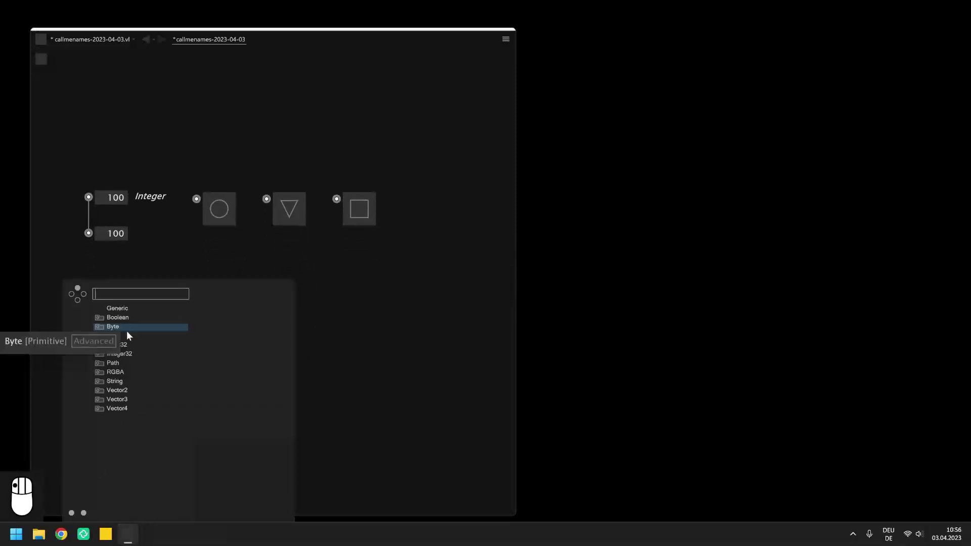
# Add Float32, Vector2 and Vector3 IOBoxes below the integer boxes.
pyautogui.moveTo(140, 352); pyautogui.dragTo(120, 352)
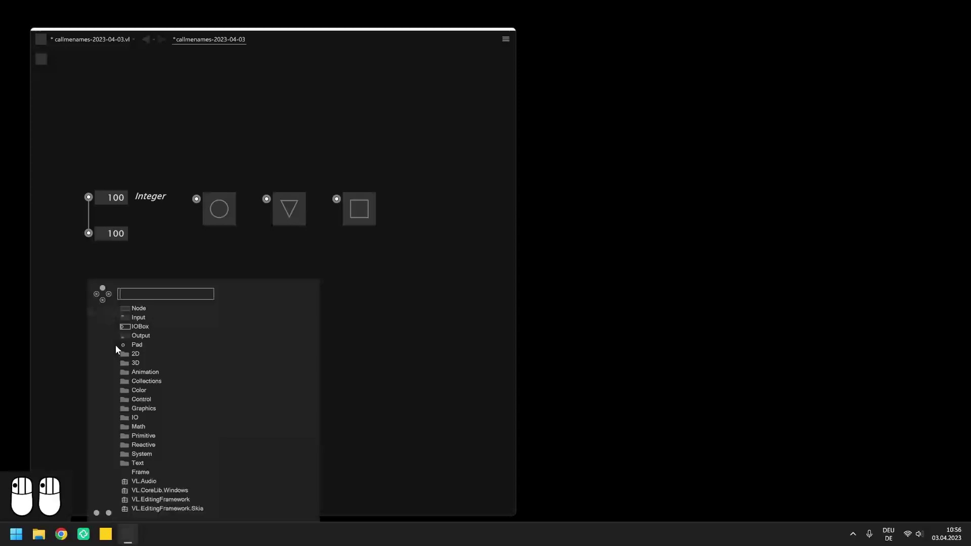
pyautogui.moveTo(143, 333); pyautogui.dragTo(154, 395)
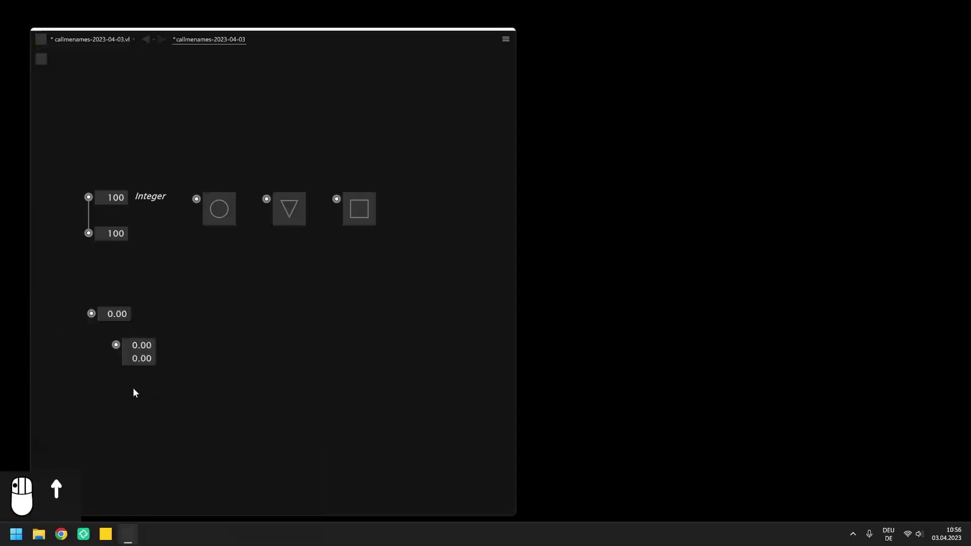
pyautogui.moveTo(168, 392); pyautogui.dragTo(86, 288)
# Align and distribute the float and vector boxes into a tidy column.
pyautogui.press('ctrl+l')
pyautogui.press('ctrl+shift+l')
pyautogui.moveTo(169, 307); pyautogui.dragTo(111, 315)
# Drag the float to -0.61 and the 2D vector to 0.45 on both values.
pyautogui.moveTo(110, 310); pyautogui.dragTo(164, 314)
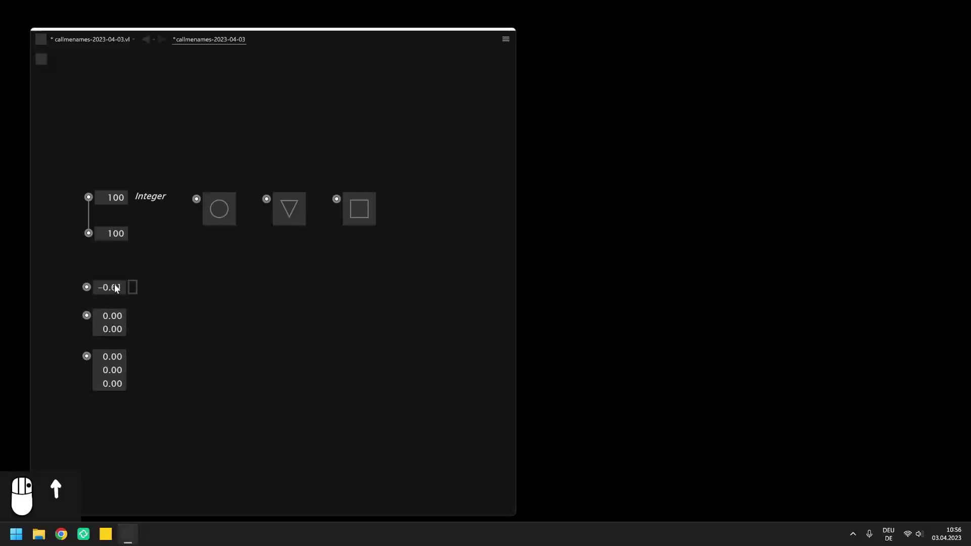
pyautogui.moveTo(118, 335); pyautogui.dragTo(120, 337)
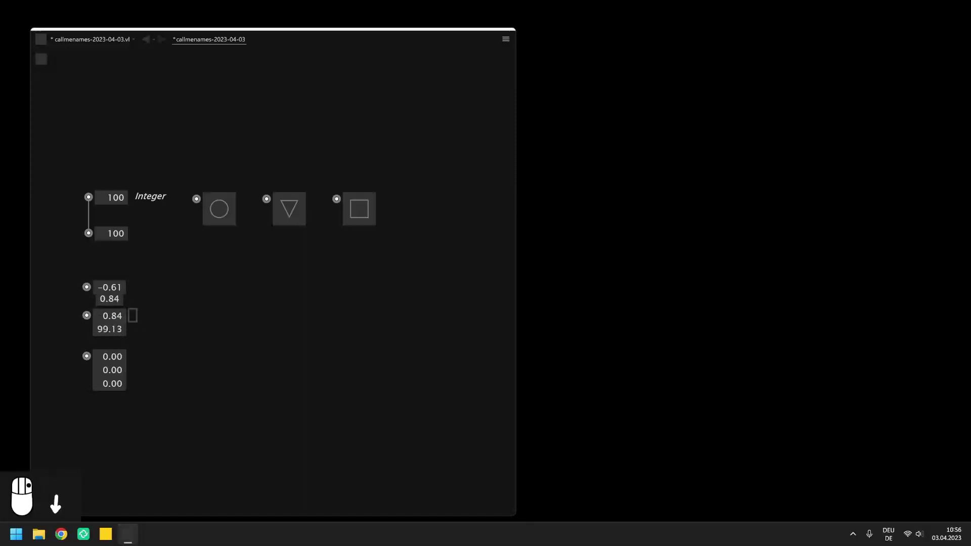
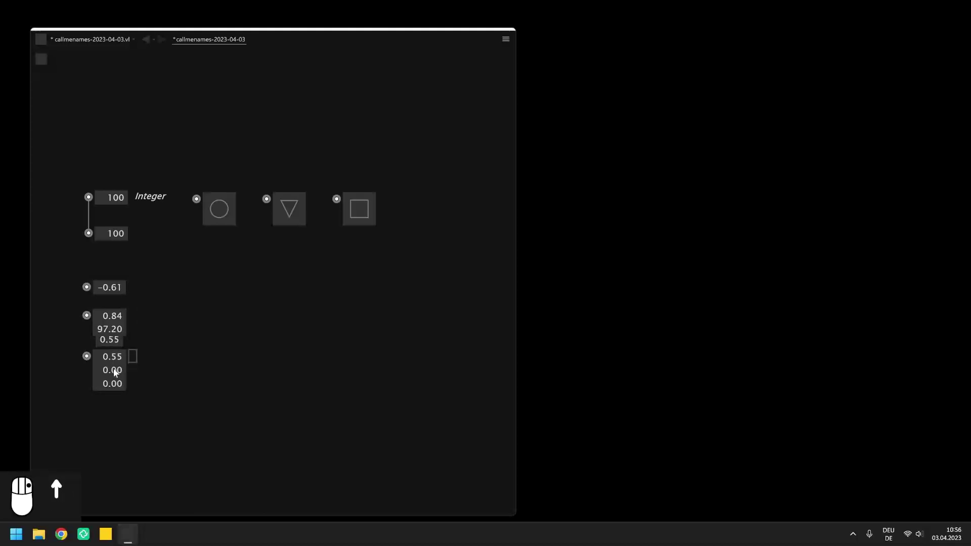
# Scroll the 3D vector's components up to 0.65 throughout.
pyautogui.scroll(3)
pyautogui.scroll(3)
pyautogui.scroll(3)
pyautogui.scroll(3)
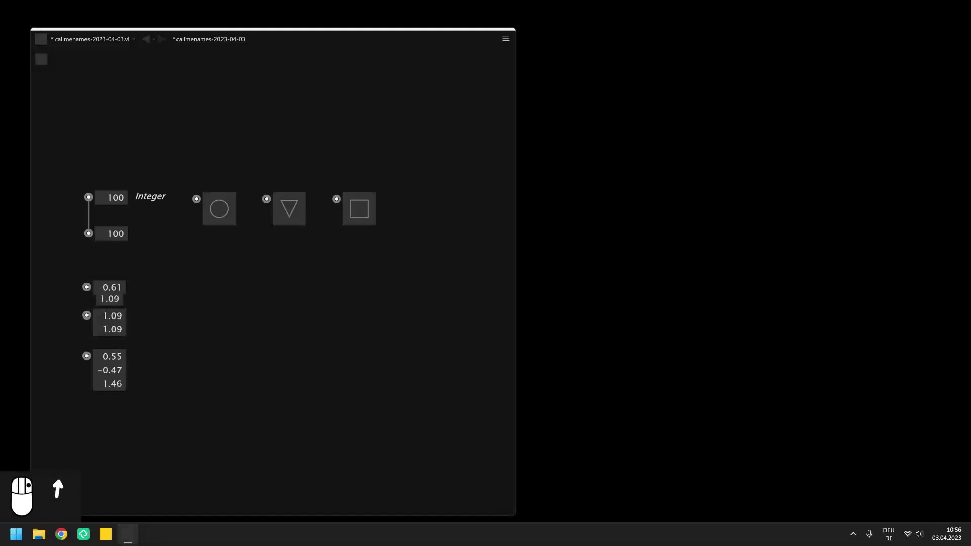
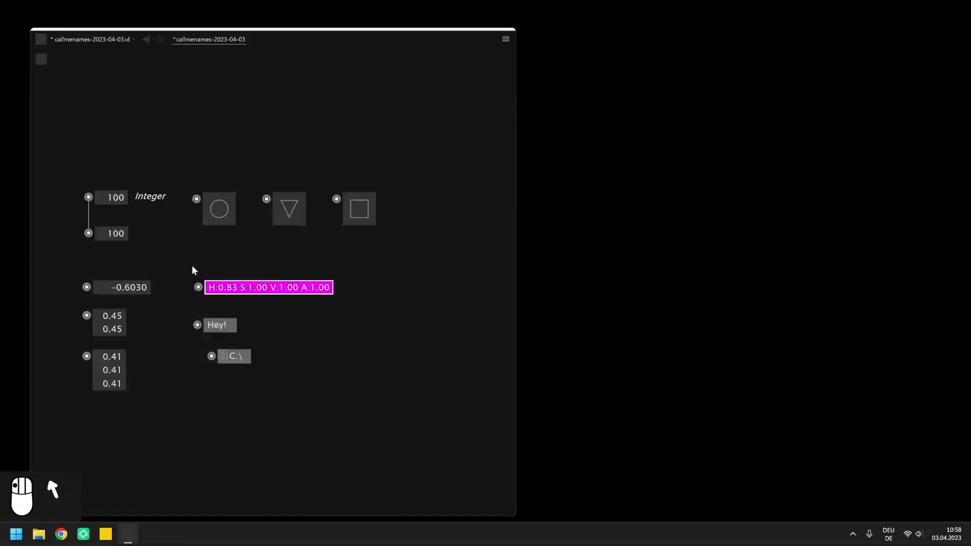
# Align the C:\ path box under the string and color boxes, then deselect.
pyautogui.press('ctrl+l')
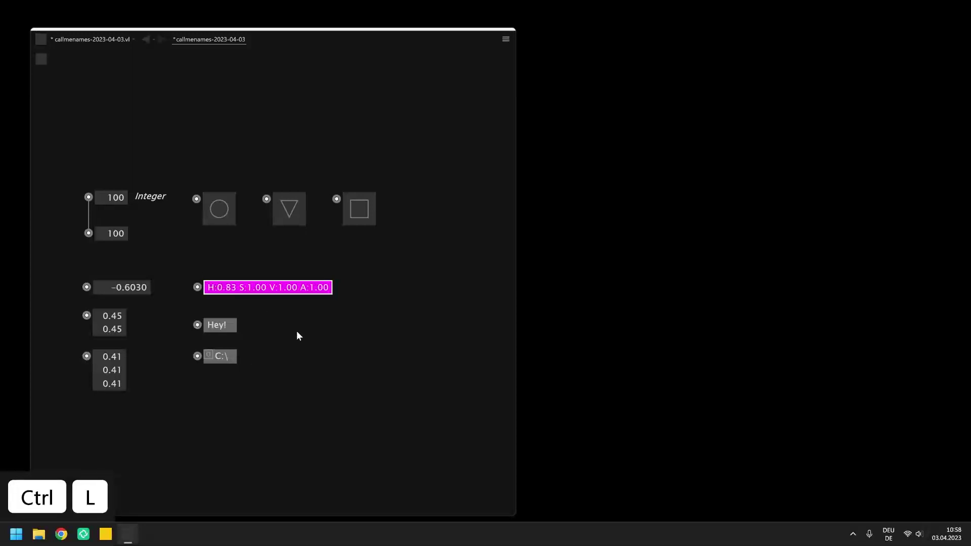
pyautogui.click(300, 338)
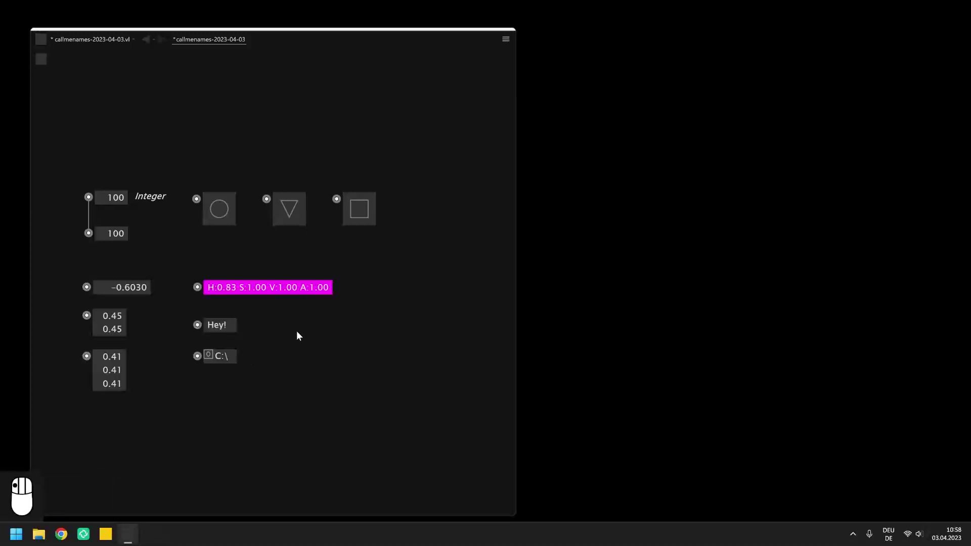